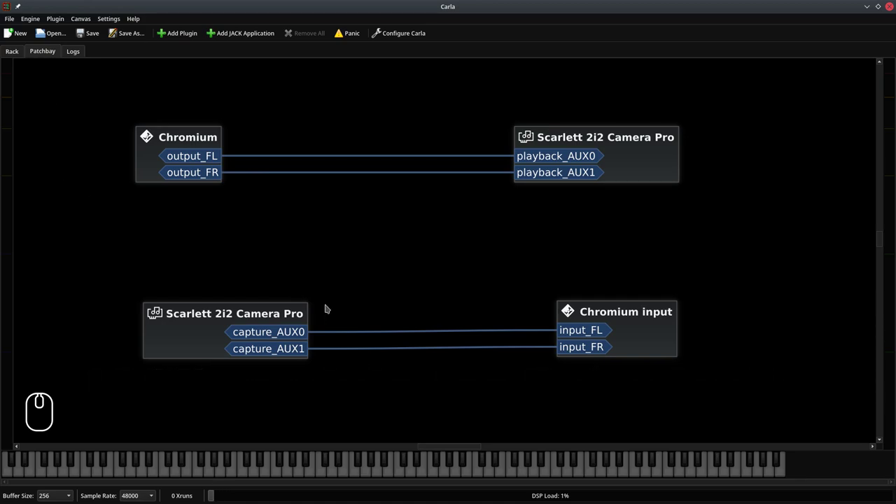
# Step: Inspect the Scarlett capture/playback and Chromium output/input boxes, then clear the selection
pyautogui.click(180, 341)
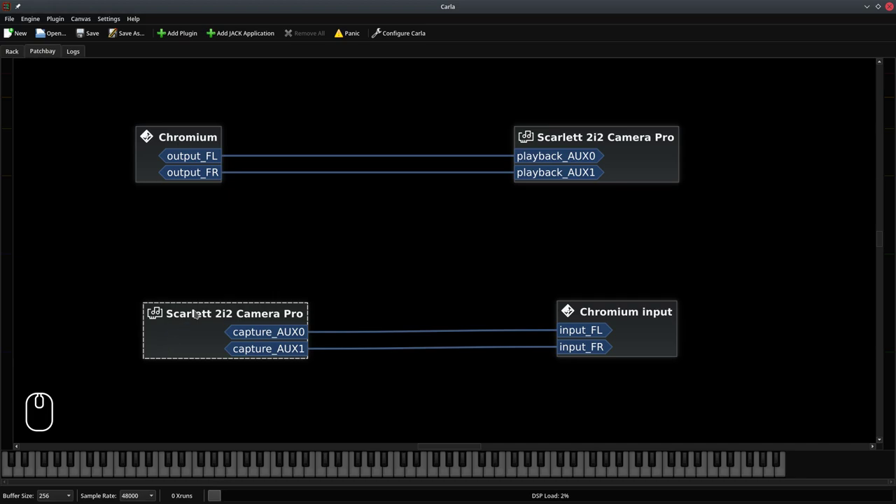
pyautogui.click(638, 150)
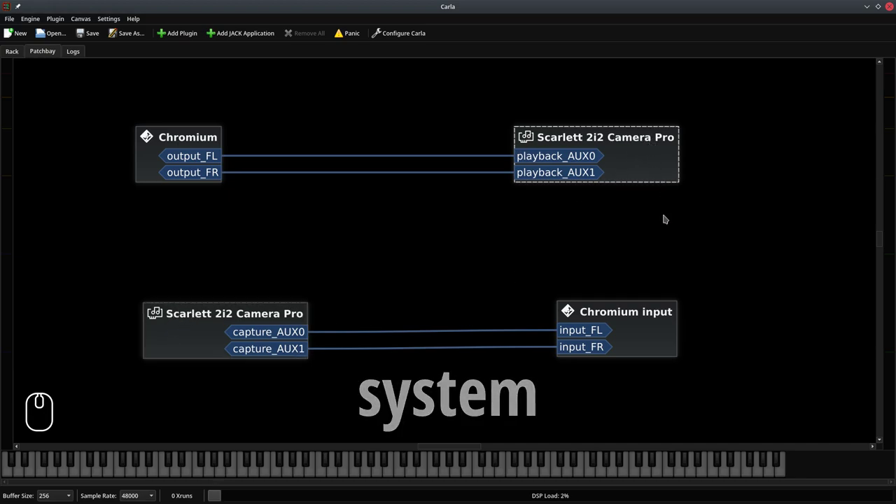
pyautogui.click(190, 142)
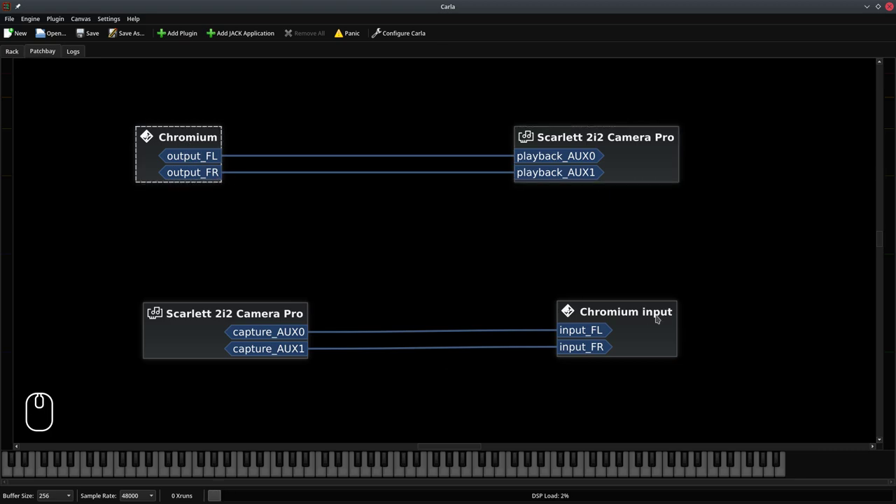
pyautogui.click(658, 310)
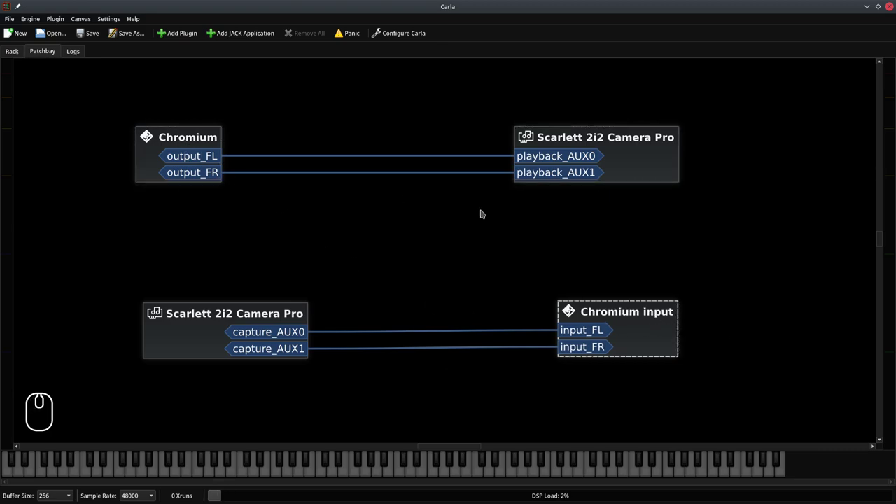
pyautogui.click(620, 302)
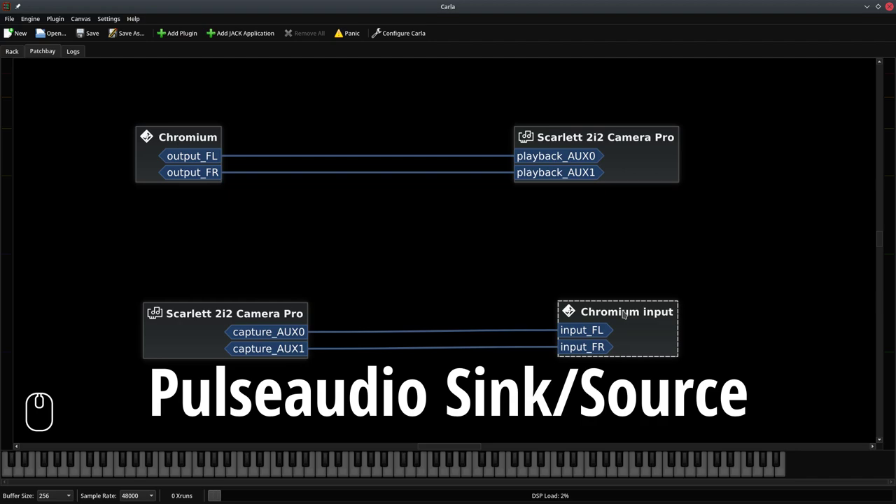
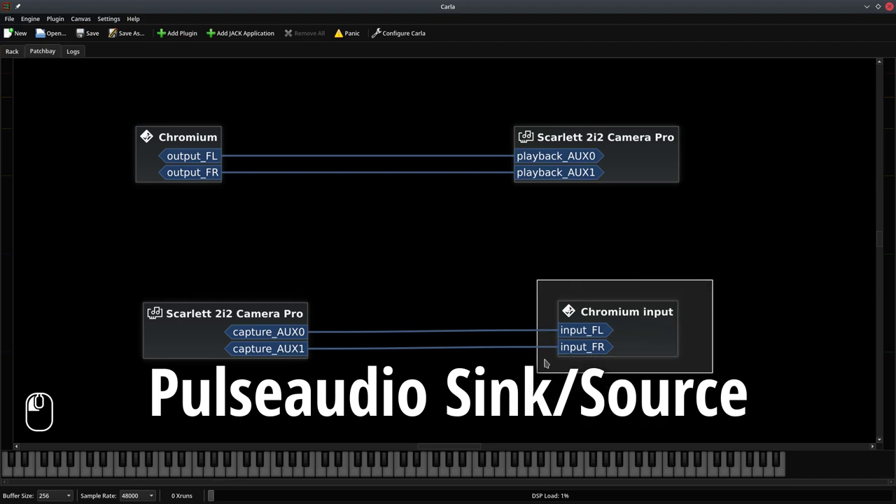
pyautogui.click(199, 135)
pyautogui.click(617, 315)
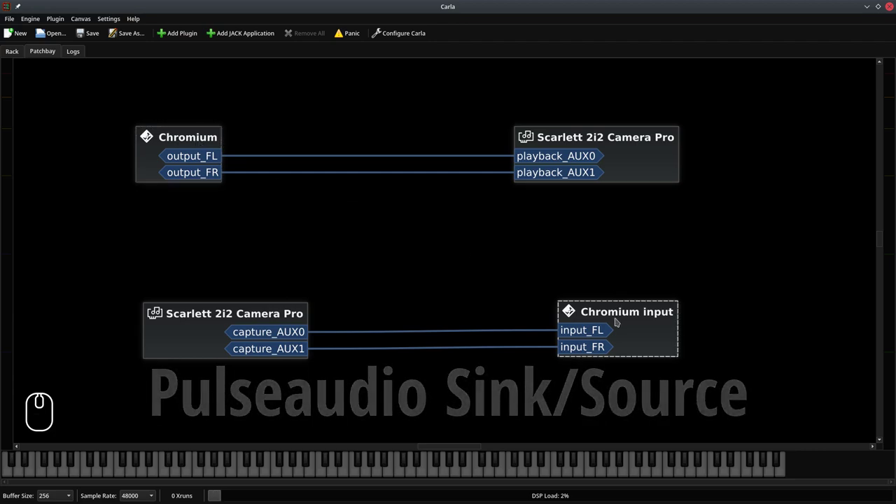
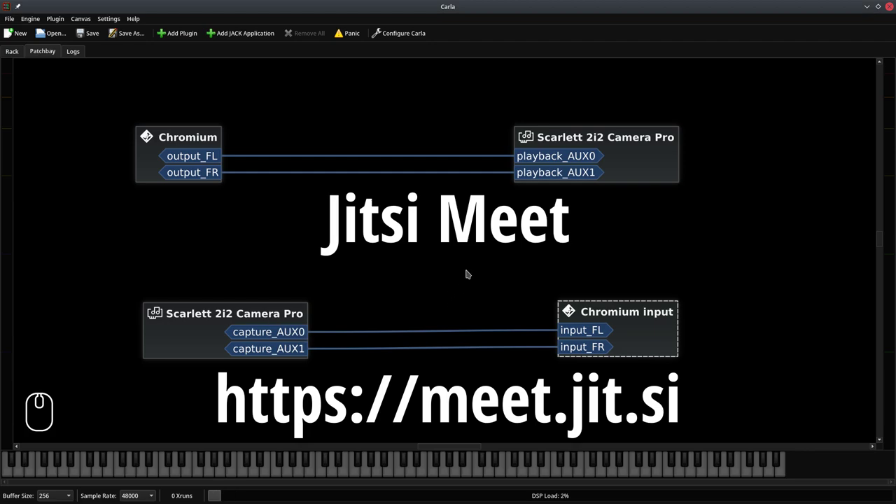
pyautogui.click(470, 272)
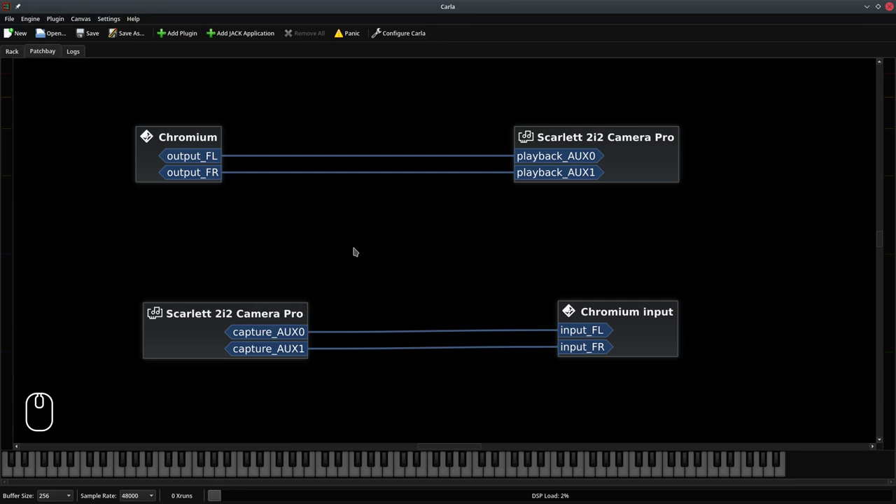
# Step: Add the Aether reverb plugin from the canvas's Add Plugin browser
pyautogui.rightClick(367, 251)
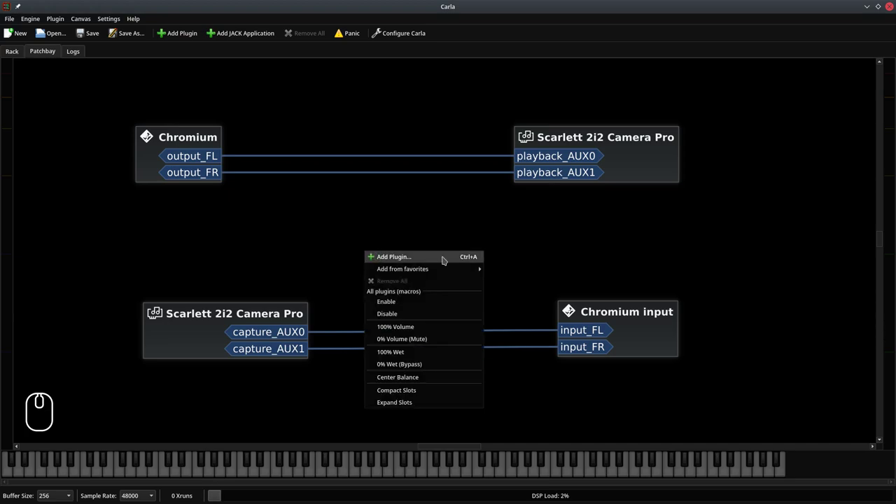
pyautogui.click(444, 257)
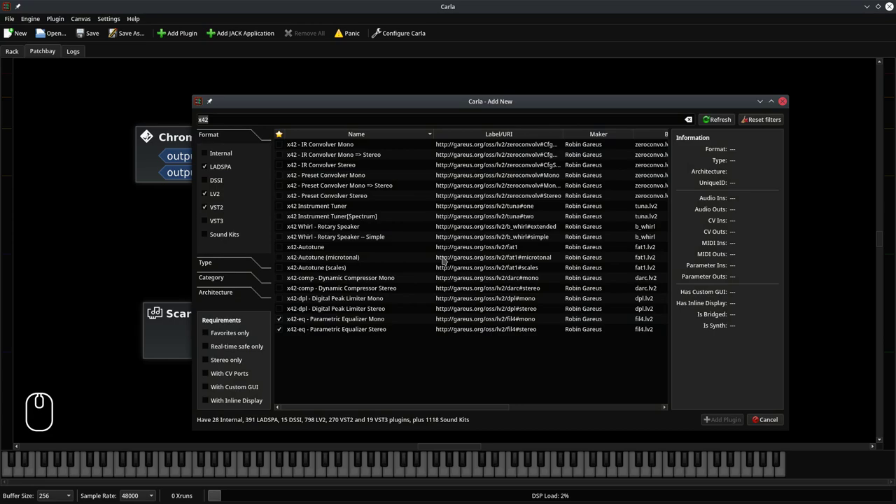
pyautogui.doubleClick(248, 134)
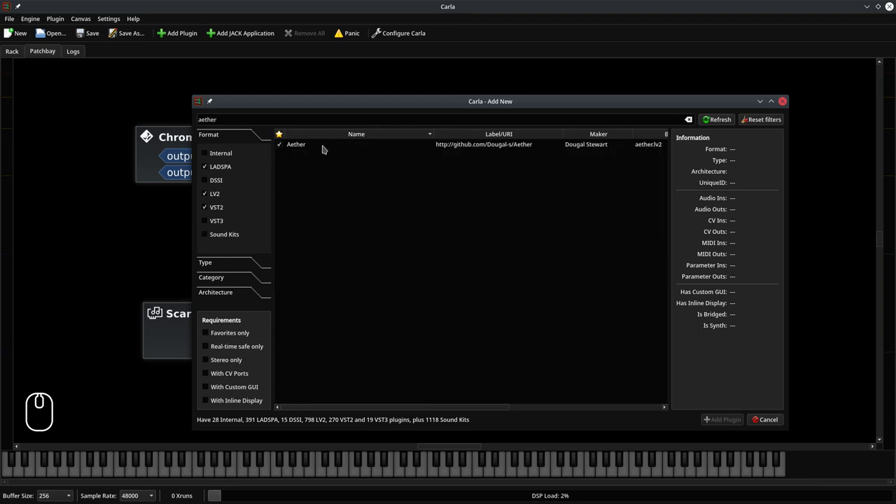
pyautogui.doubleClick(324, 146)
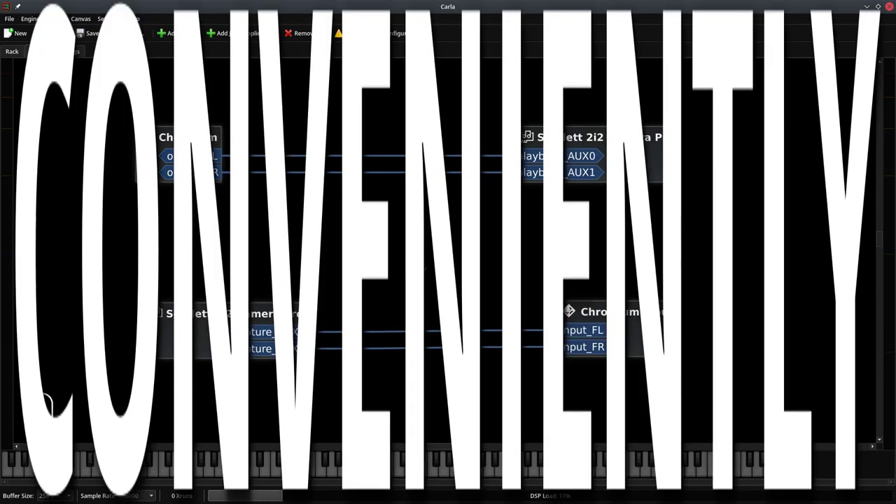
# Step: Zoom the canvas so the new Aether box sits between the Chromium and capture rows
pyautogui.doubleClick(424, 265)
pyautogui.scroll(-3)
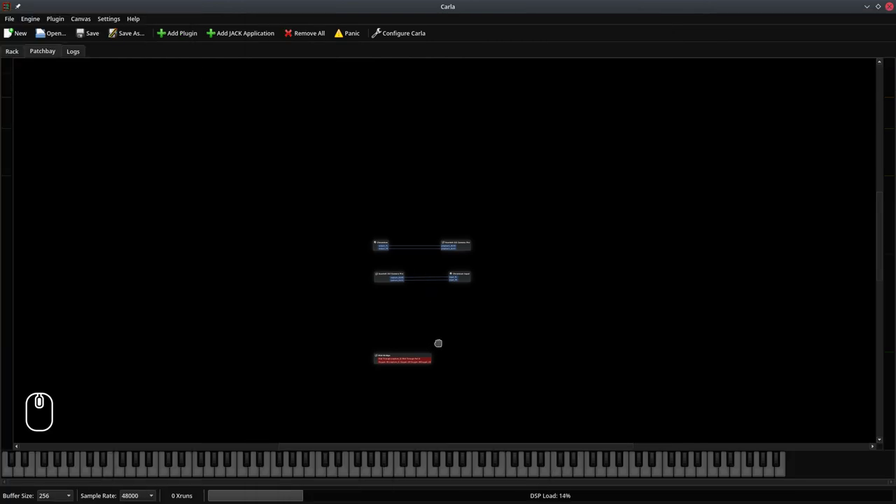
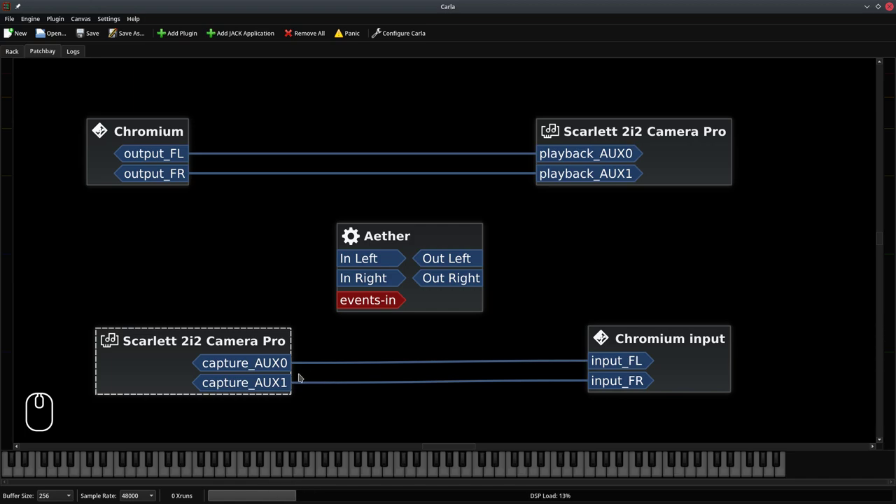
# Step: Disconnect capture_AUX1 from input_FR and feed capture_AUX0 into input_FR as well
pyautogui.rightClick(262, 384)
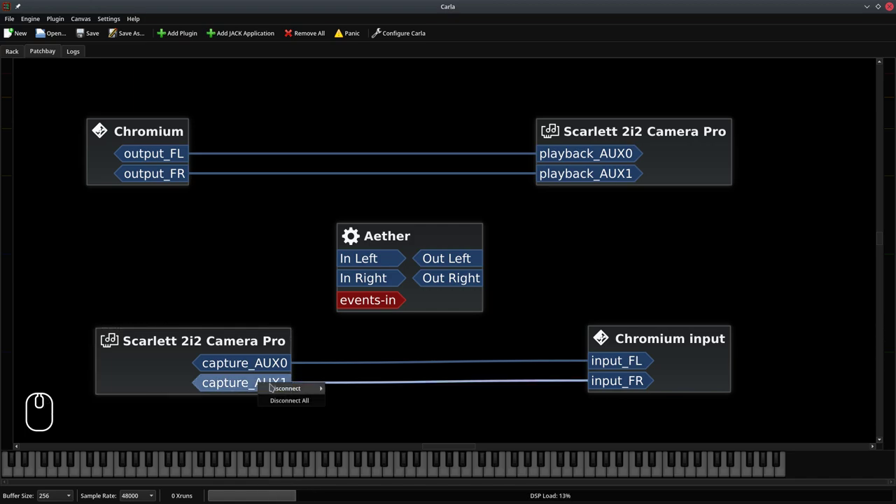
pyautogui.click(292, 400)
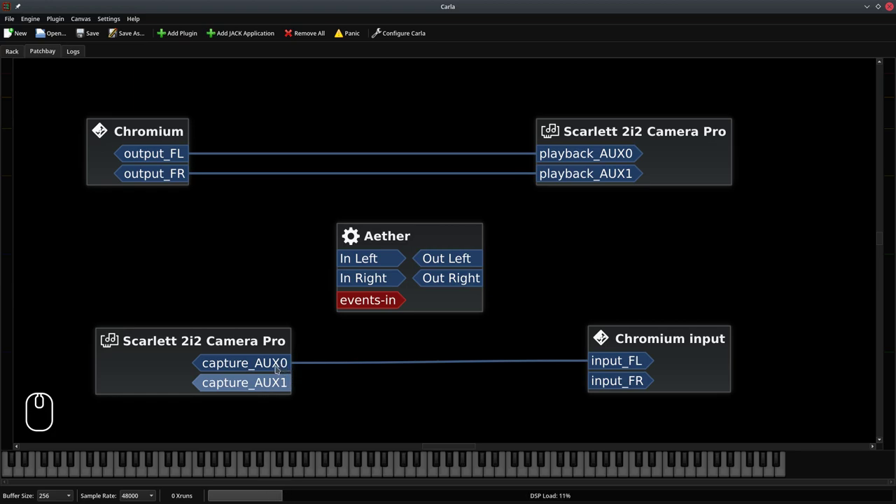
pyautogui.click(652, 377)
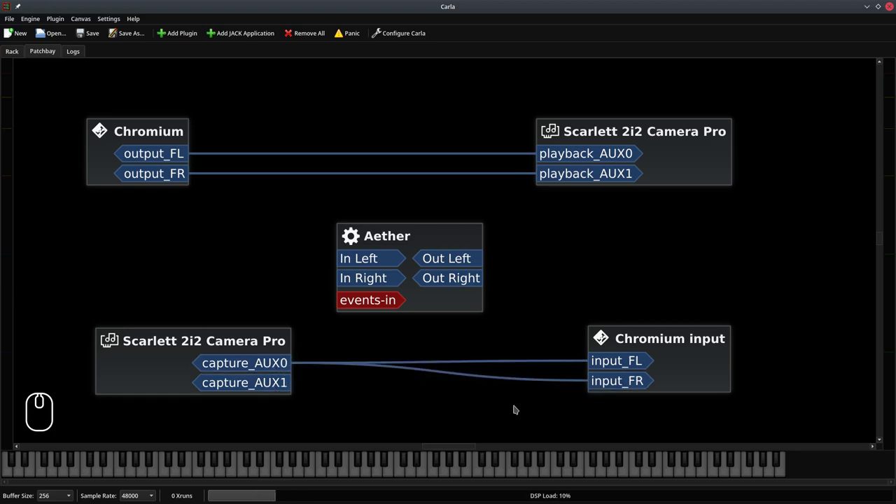
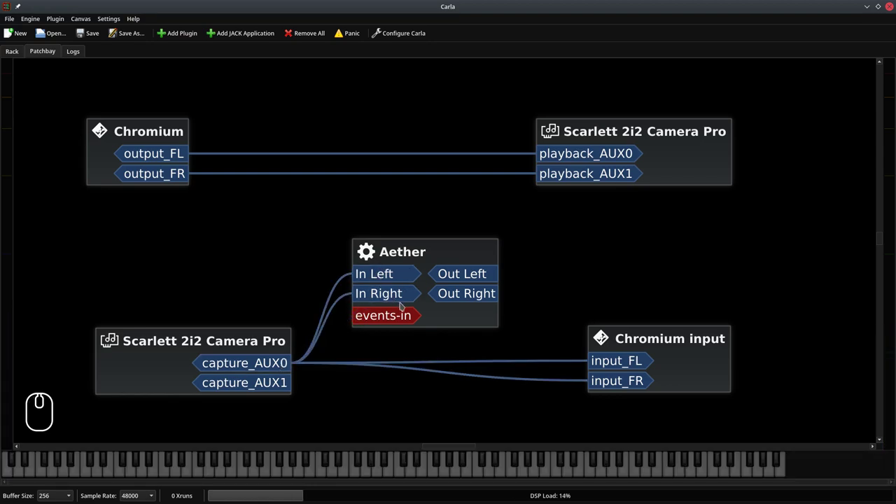
# Step: Clear all links into Chromium input, then wire Aether Out Left/Right to input_FL/input_FR
pyautogui.rightClick(688, 361)
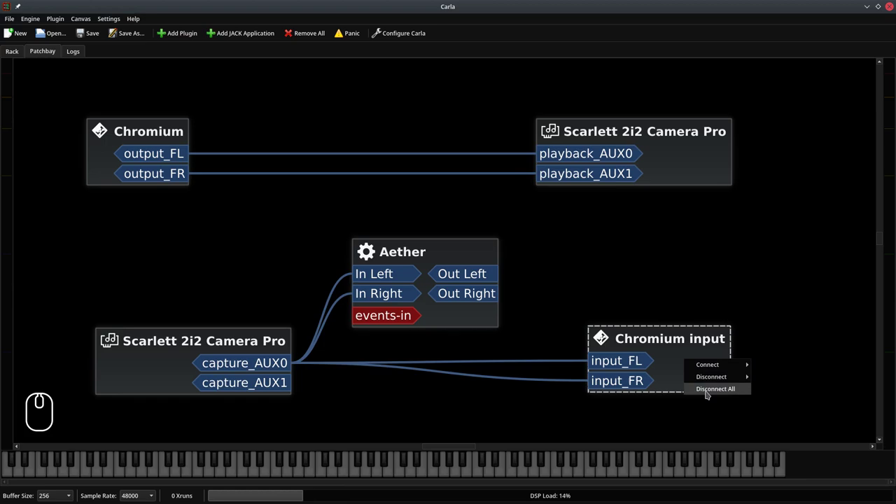
pyautogui.click(707, 382)
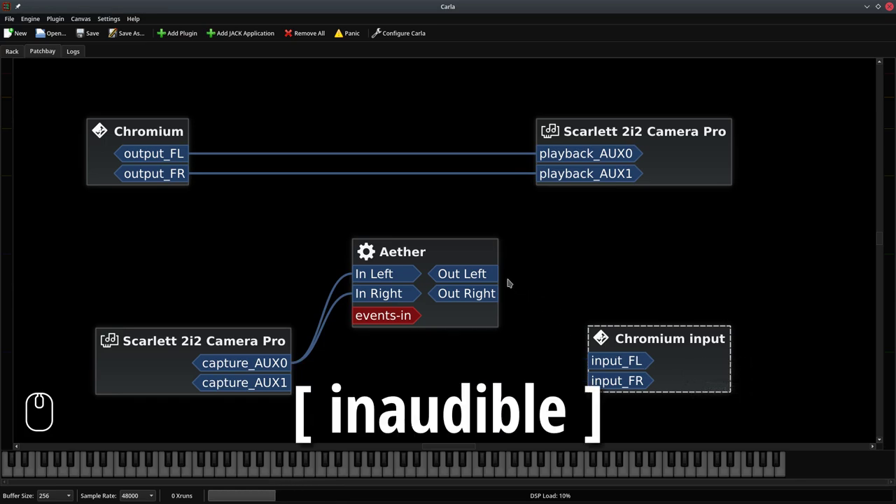
pyautogui.click(495, 278)
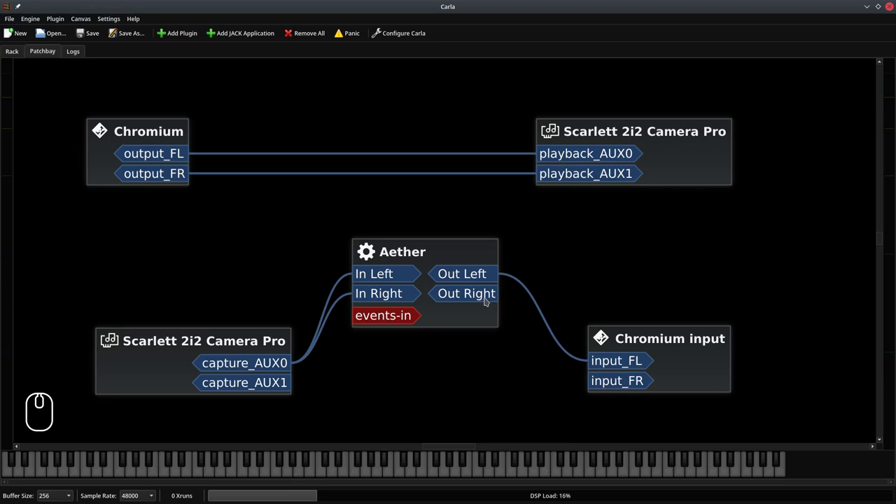
pyautogui.moveTo(485, 299); pyautogui.dragTo(652, 377)
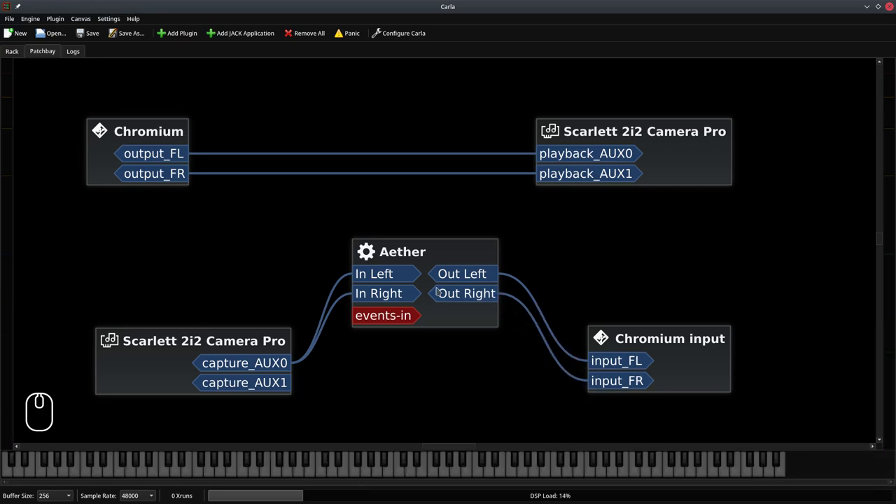
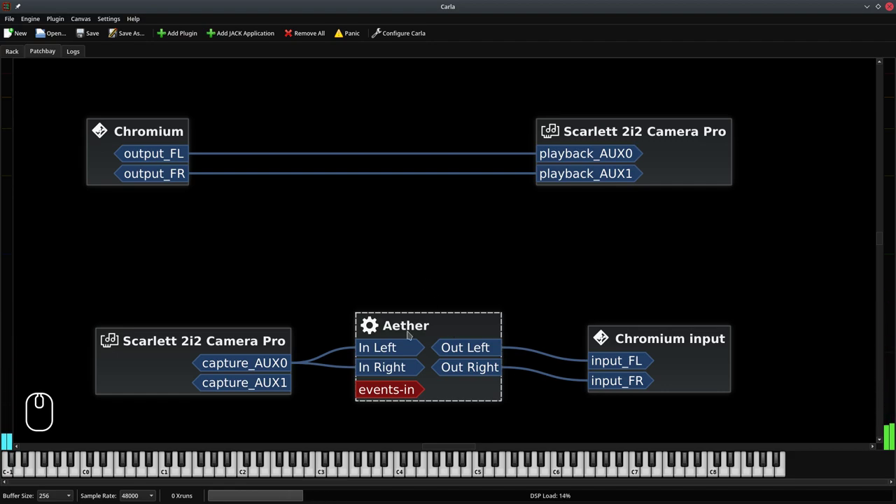
# Step: Open Aether's editor window and lower the late reverberation output level
pyautogui.doubleClick(423, 344)
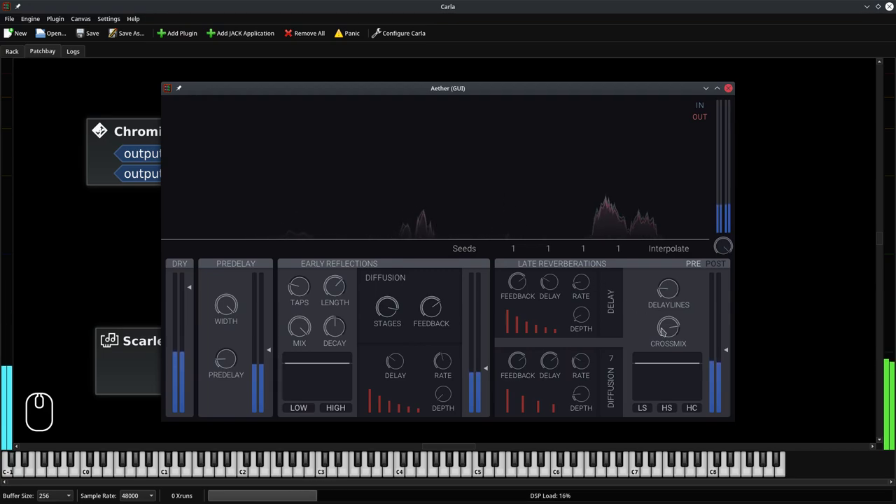
pyautogui.moveTo(729, 347); pyautogui.dragTo(711, 420)
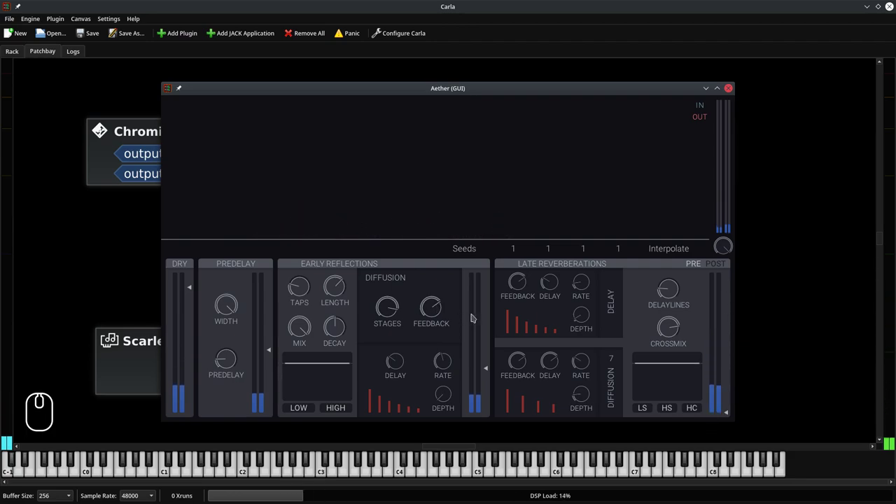
pyautogui.click(524, 284)
pyautogui.click(551, 283)
pyautogui.click(523, 371)
pyautogui.click(545, 359)
# Step: Raise the late reverberation level, then bring it partway back down and tweak nearby controls
pyautogui.moveTo(711, 400); pyautogui.dragTo(717, 291)
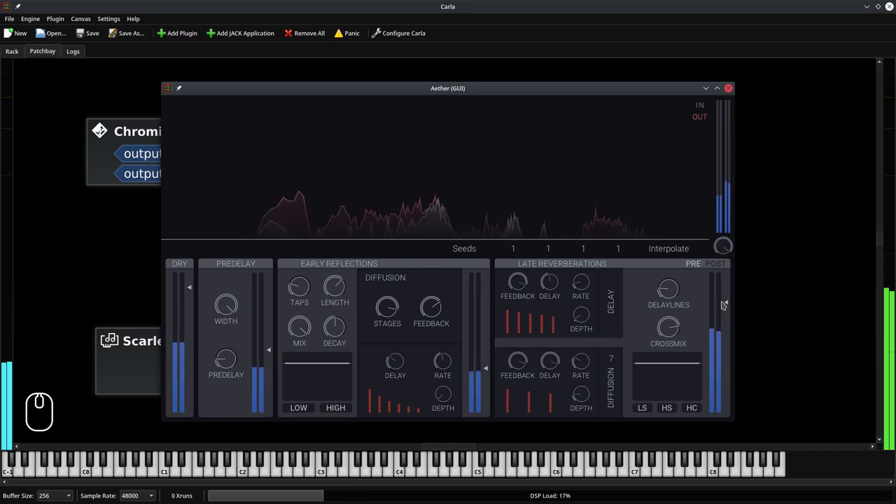
pyautogui.moveTo(726, 304); pyautogui.dragTo(728, 374)
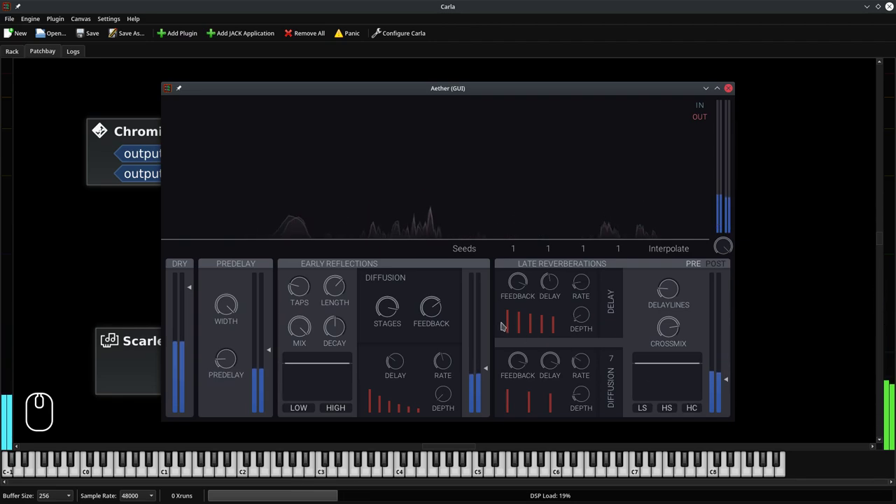
pyautogui.moveTo(510, 293); pyautogui.dragTo(536, 344)
pyautogui.click(560, 295)
pyautogui.click(535, 343)
pyautogui.click(546, 364)
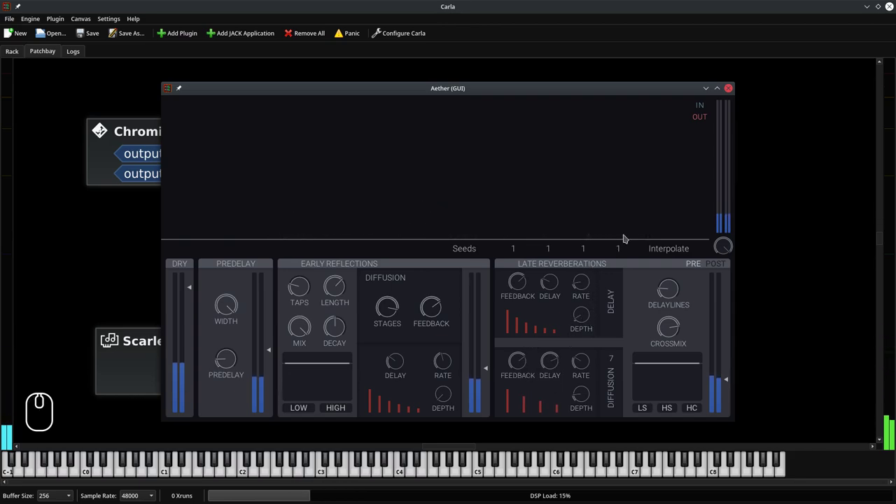
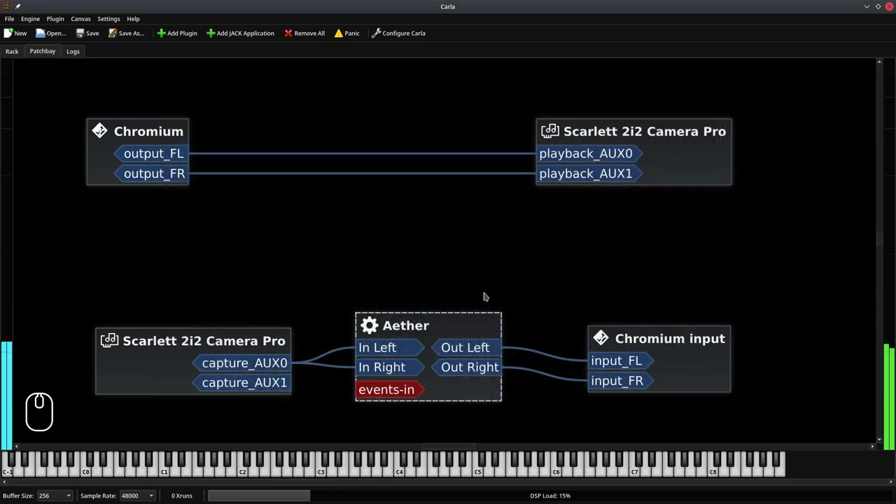
pyautogui.click(460, 292)
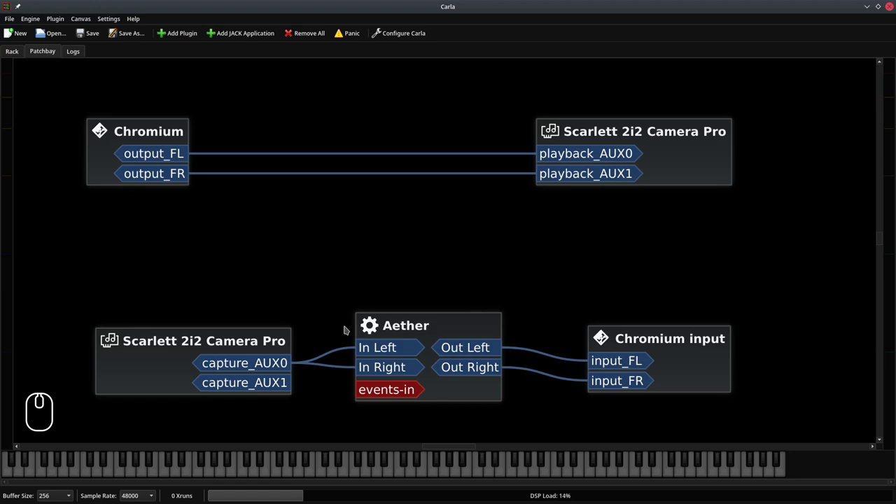
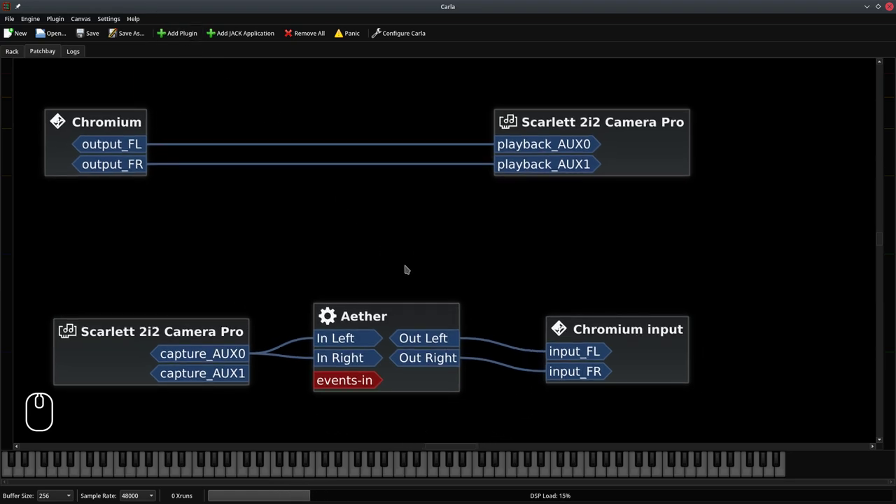
pyautogui.scroll(-3)
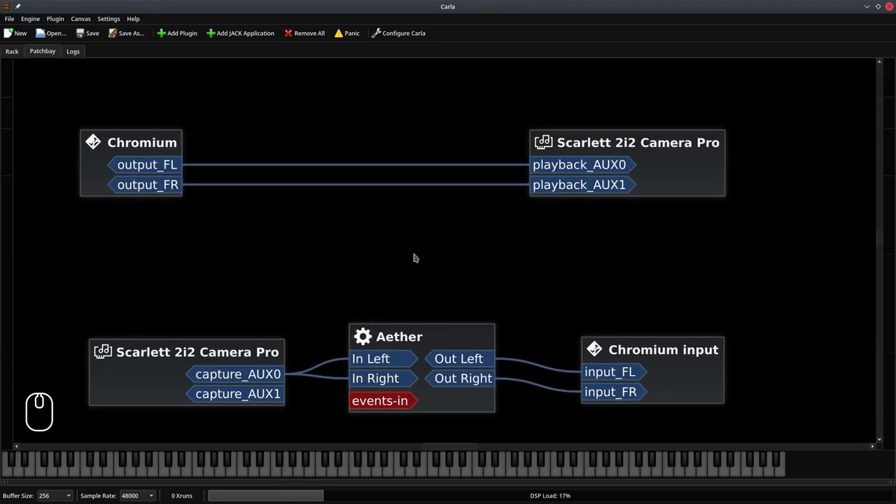
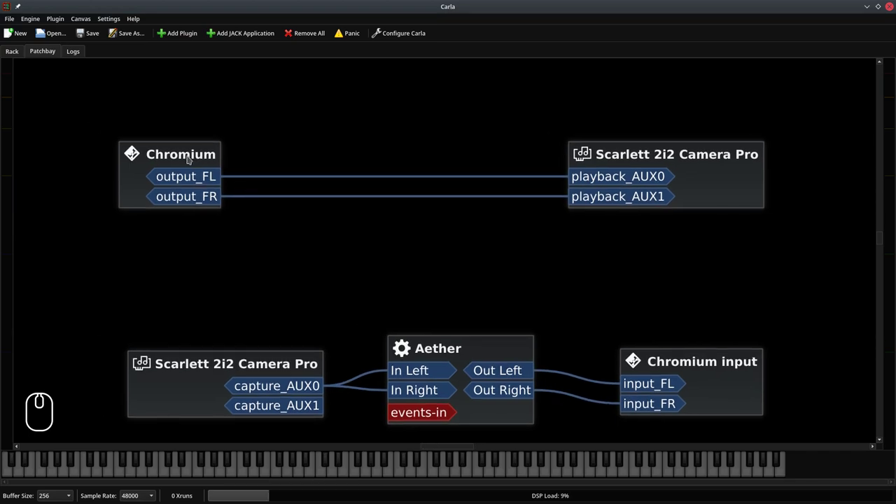
pyautogui.click(186, 158)
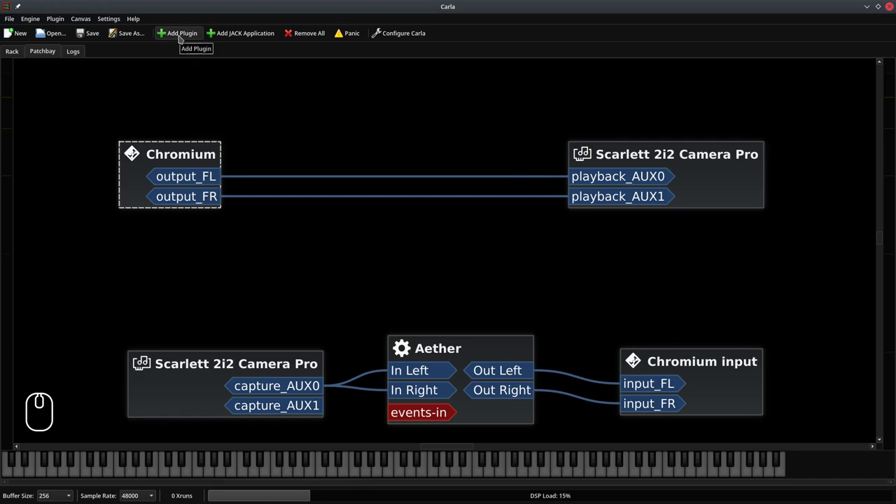
# Step: Add the Calf Deesser plugin from Carla's plugin list
pyautogui.click(181, 37)
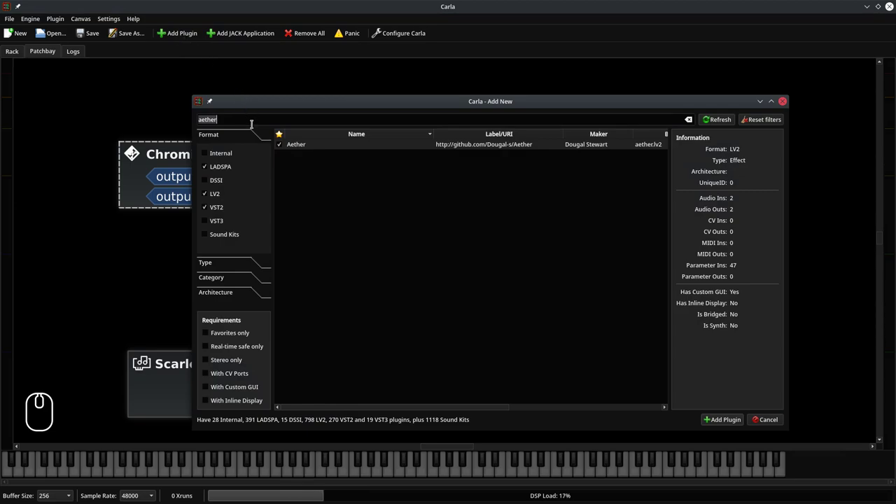
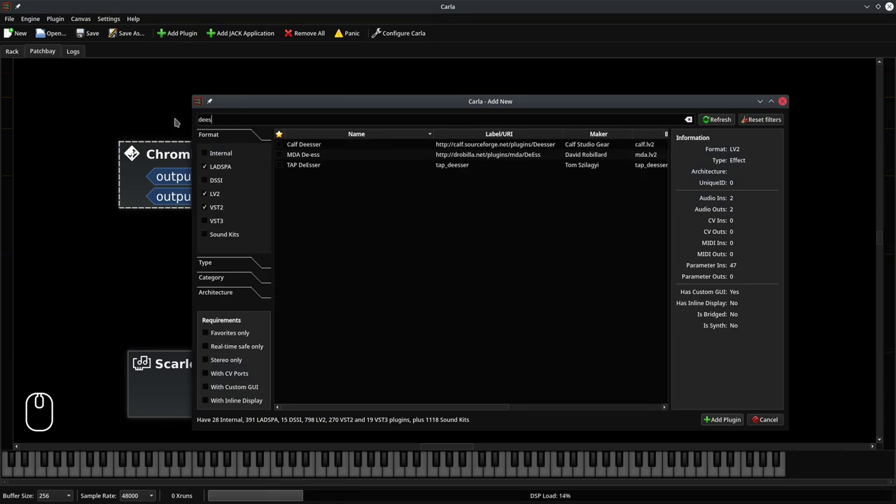
pyautogui.click(316, 140)
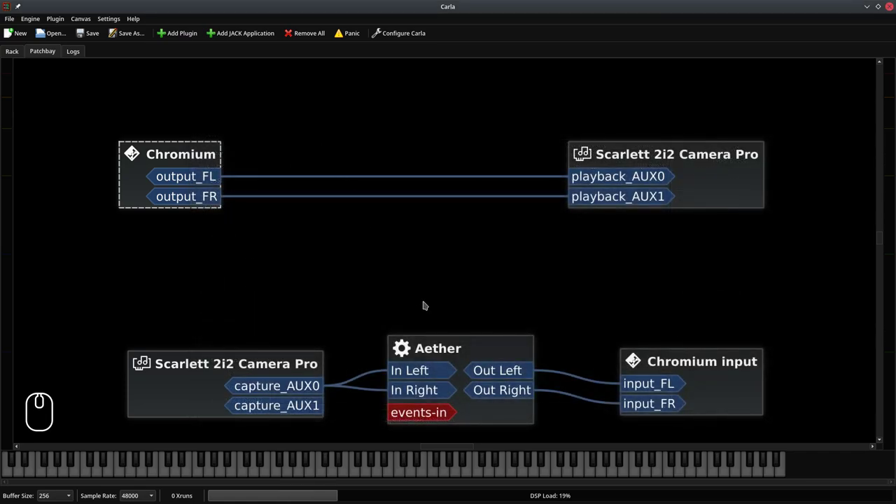
# Step: Zoom out and bring the far-off Calf Deesser box into view near the Chromium chain
pyautogui.scroll(-3)
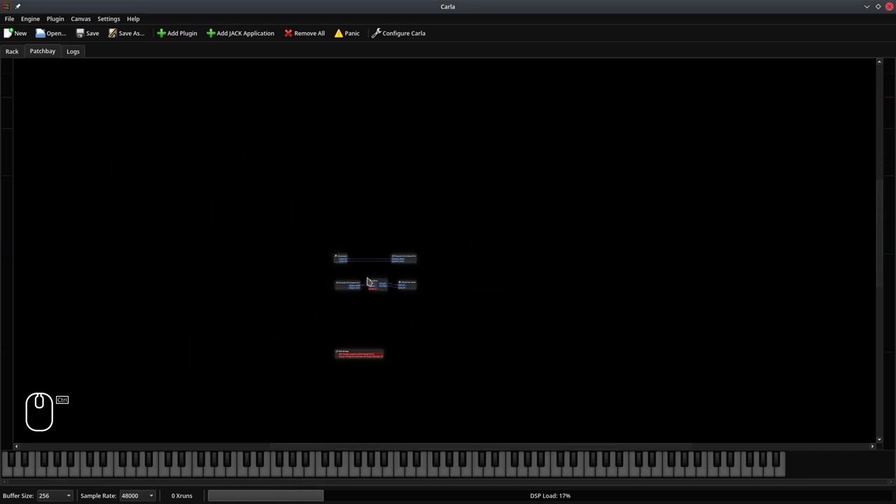
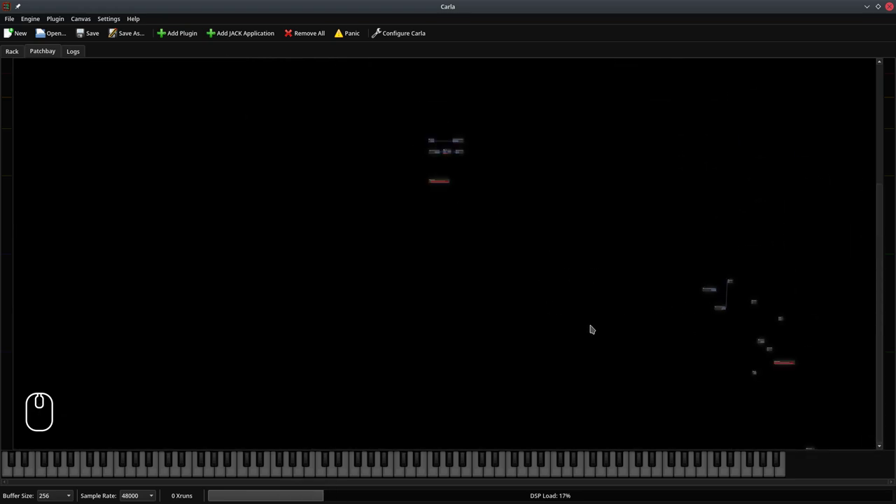
pyautogui.middleClick(827, 409)
pyautogui.click(813, 450)
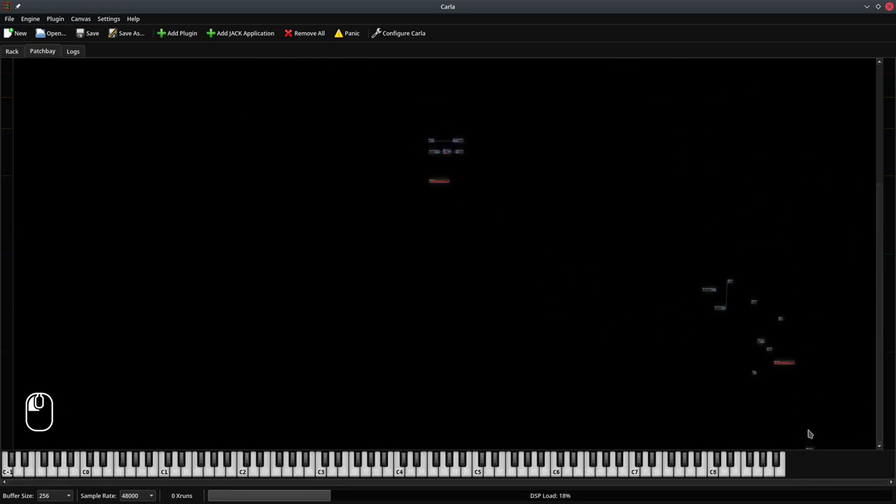
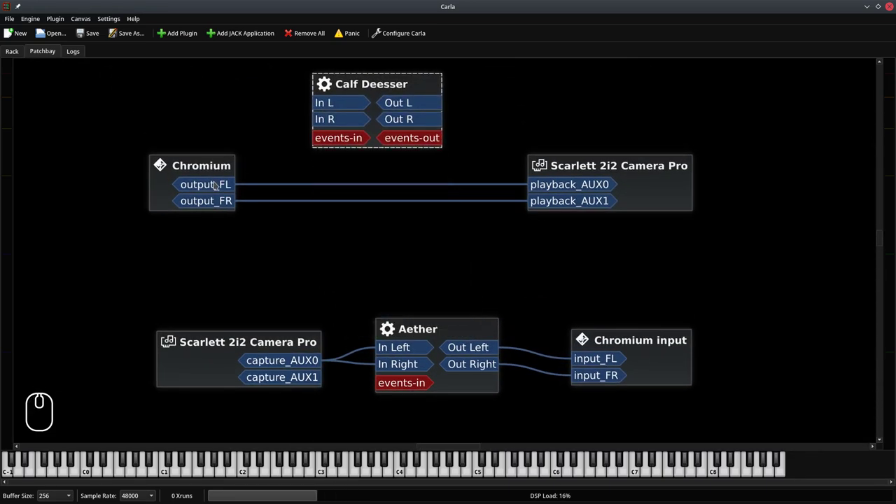
# Step: Remove all of Chromium output's direct connections to the Scarlett playback
pyautogui.rightClick(228, 184)
pyautogui.click(234, 206)
pyautogui.rightClick(210, 174)
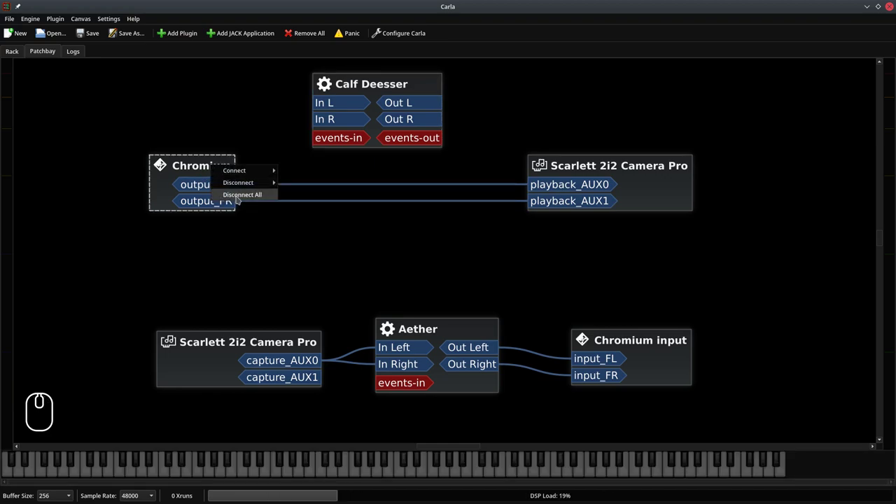
pyautogui.click(238, 192)
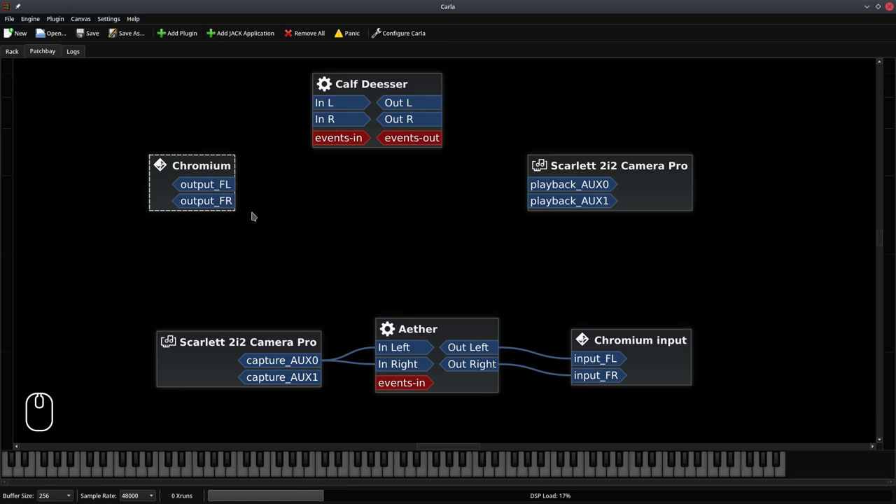
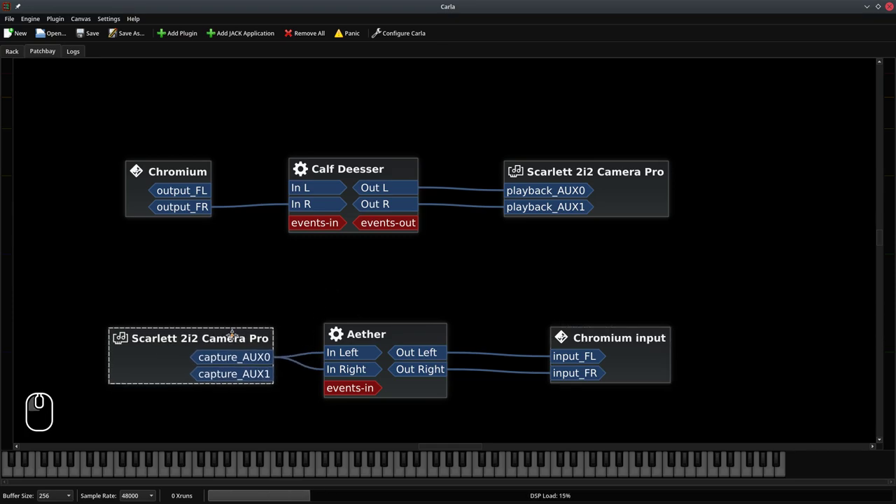
# Step: Select the Aether reverb box as the target for the Oxygen 49 MIDI link
pyautogui.click(426, 338)
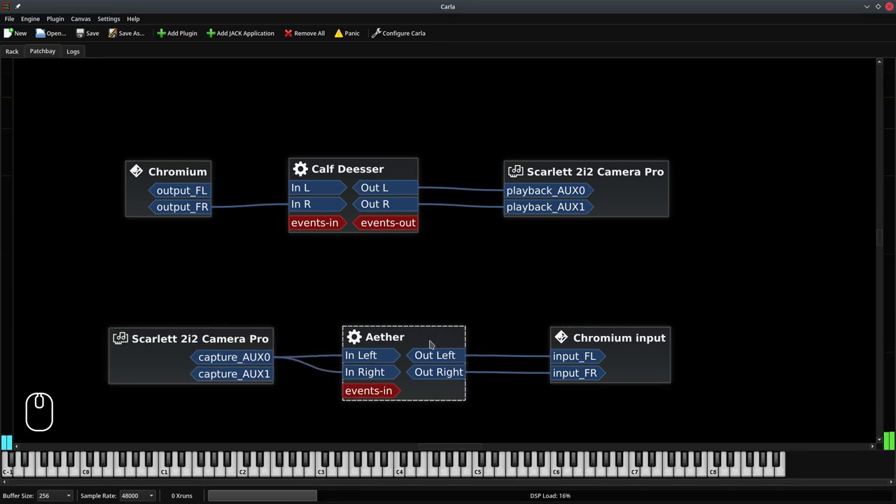
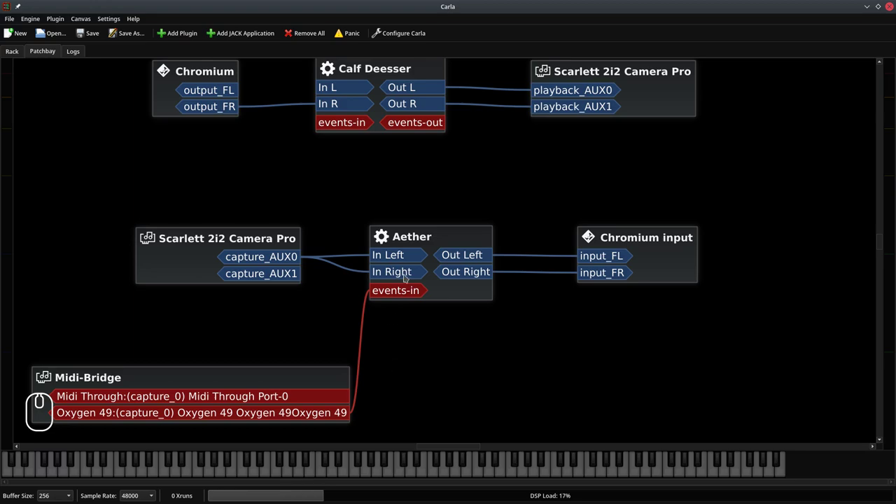
pyautogui.click(419, 243)
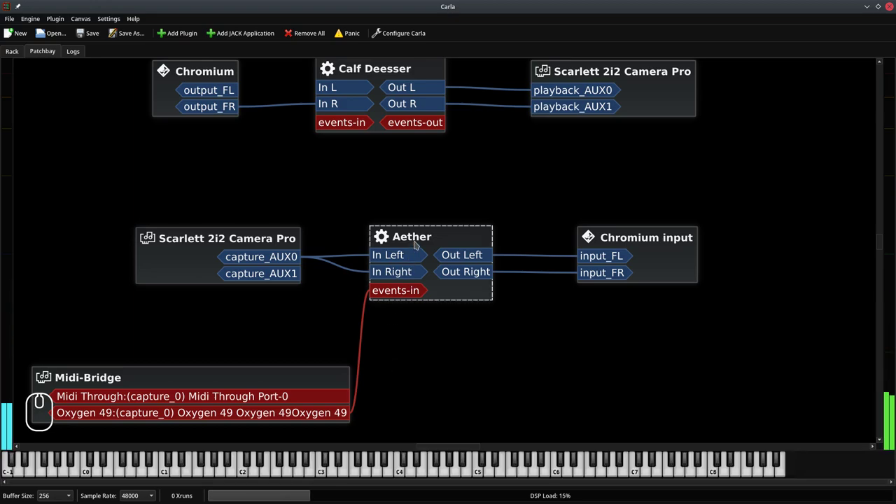
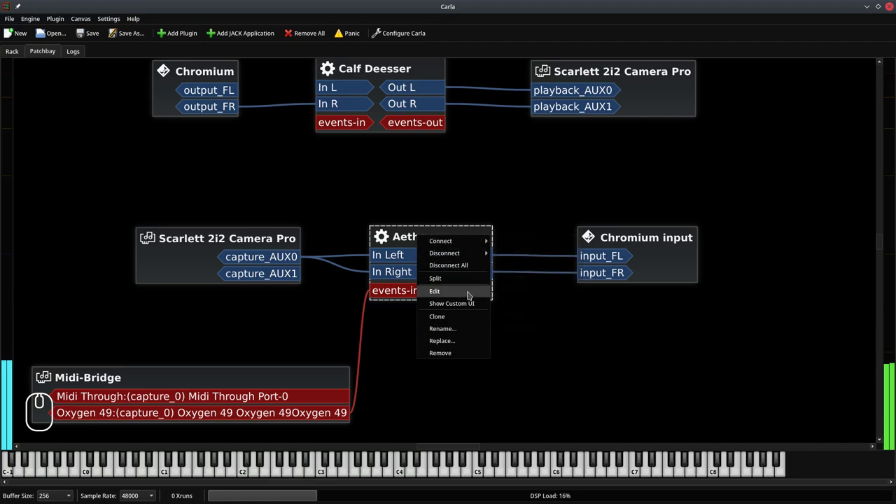
# Step: Open Aether's plugin settings and change its MIDI control channel from 1 to none
pyautogui.click(470, 292)
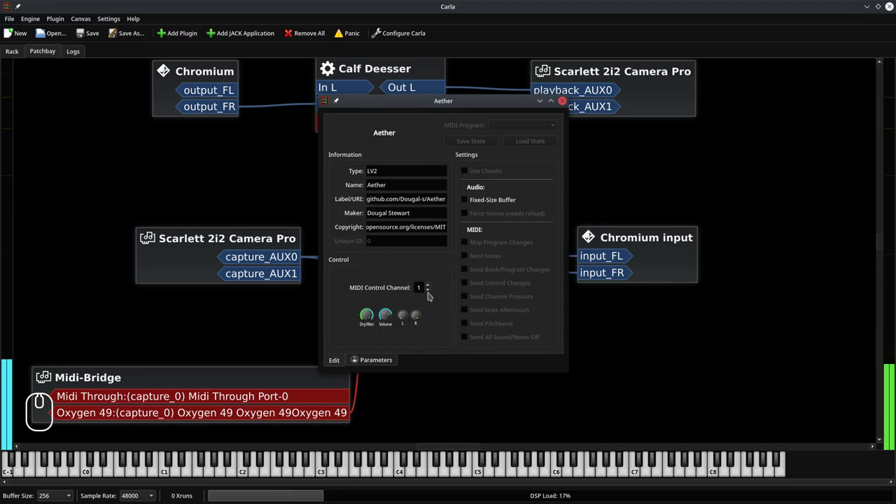
pyautogui.click(431, 292)
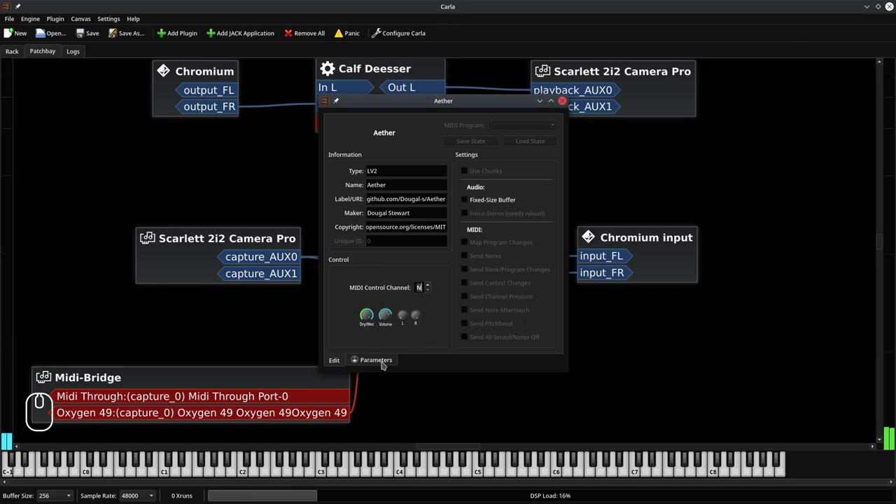
# Step: Set Aether's Mix parameter to MIDI Learn so it picks up CC26 on channel 1 from the controller
pyautogui.click(383, 363)
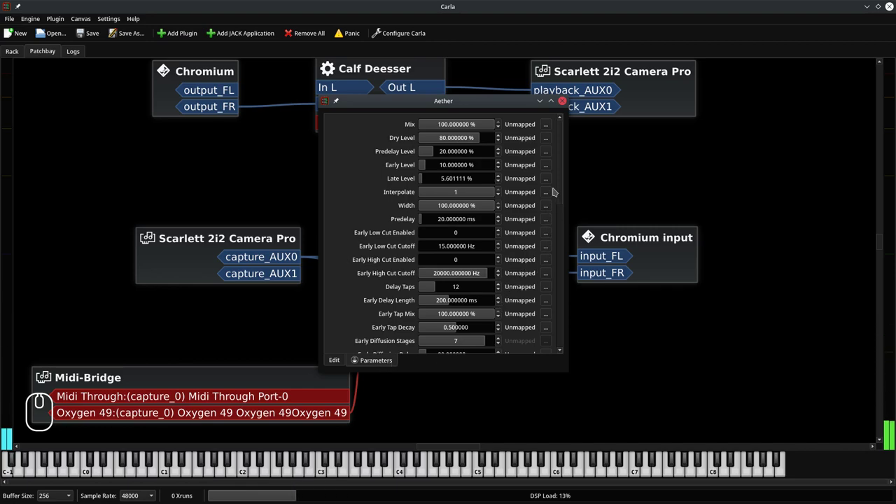
pyautogui.moveTo(564, 178); pyautogui.dragTo(533, 152)
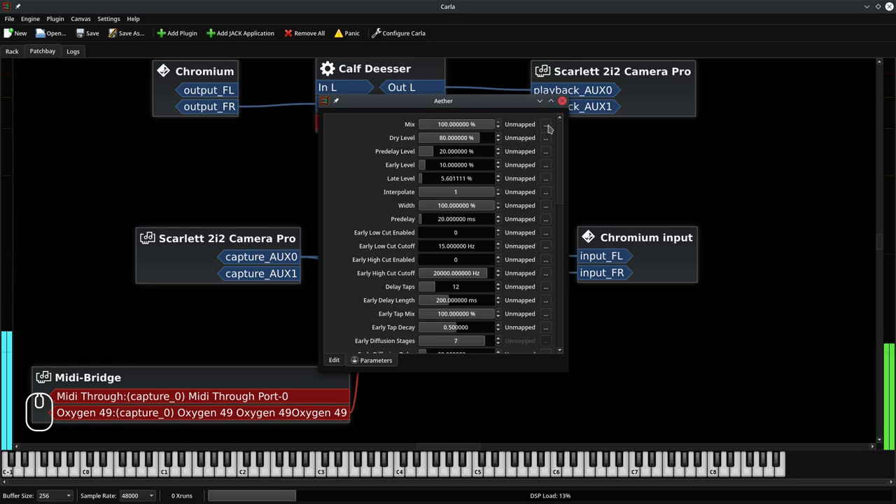
pyautogui.click(549, 126)
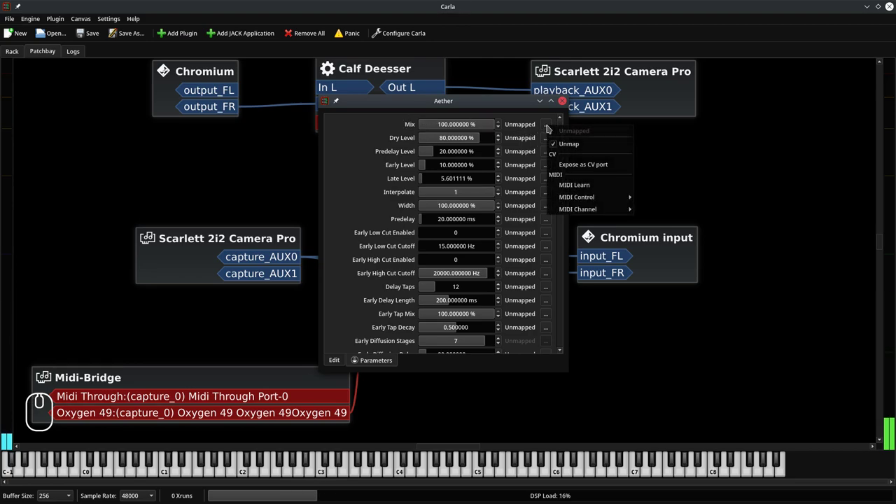
pyautogui.click(616, 185)
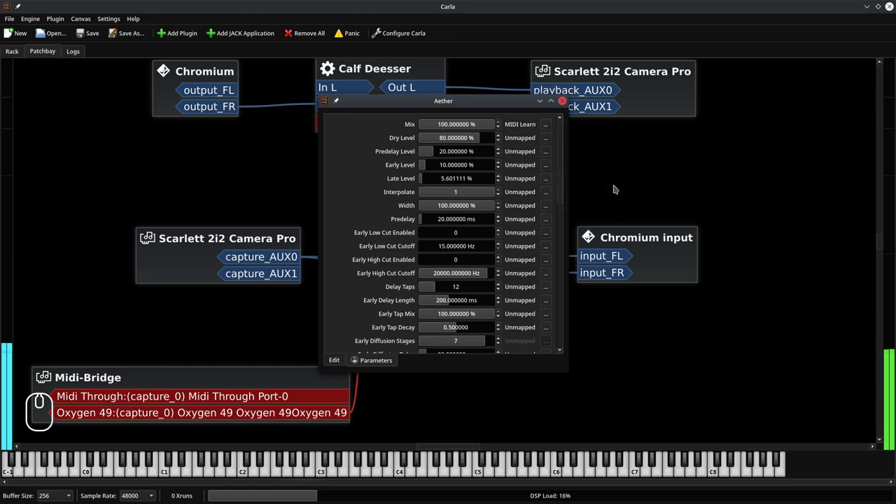
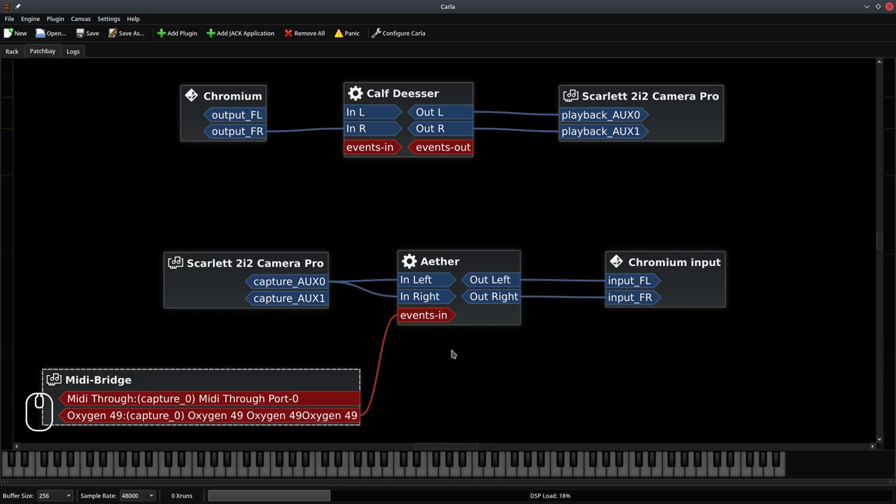
# Step: Return to the patchbay showing both plugin chains and the Oxygen 49 MIDI link, selection cleared
pyautogui.scroll(3)
pyautogui.click(481, 416)
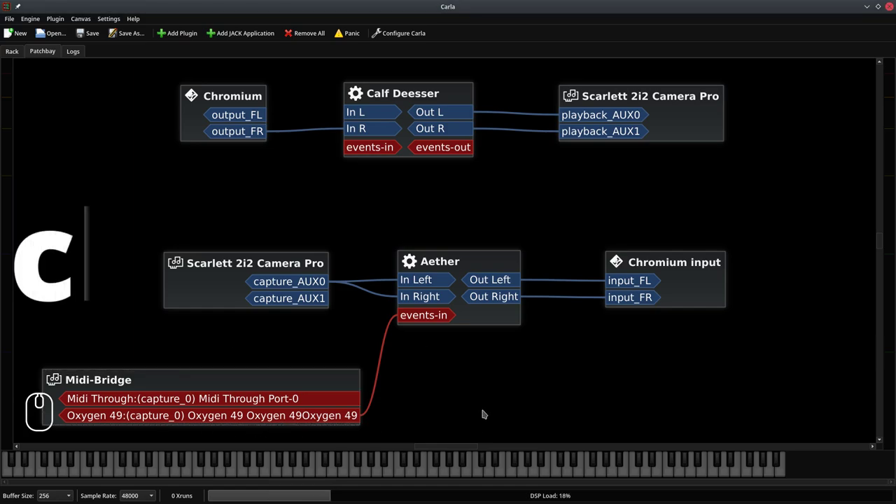